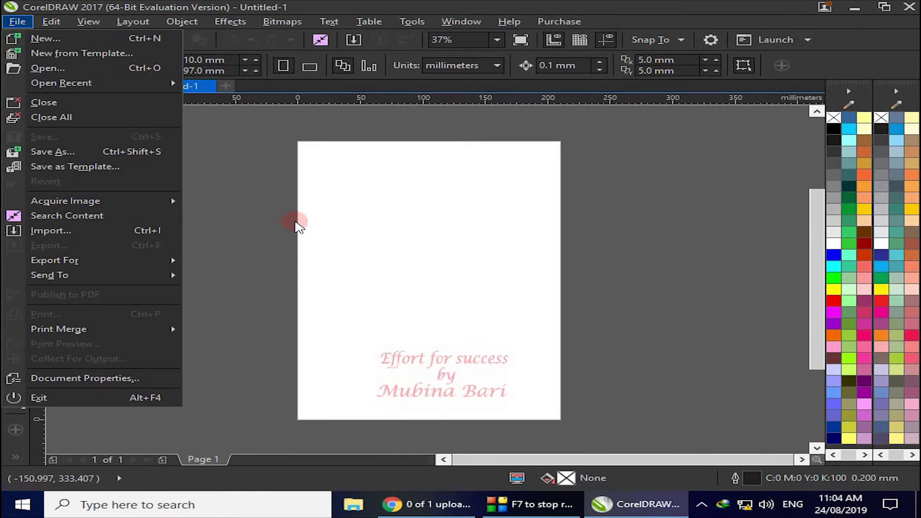
Draw a rectangle near the page centre and fill it yellow.
{"action": "left_click_drag", "start_coordinate": [288, 273], "coordinate": [841, 296]}
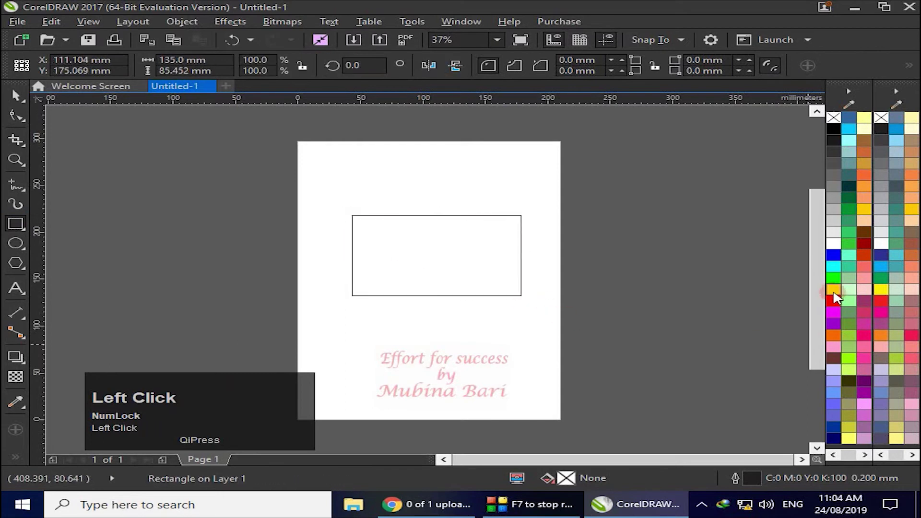
{"action": "left_click", "coordinate": [27, 273]}
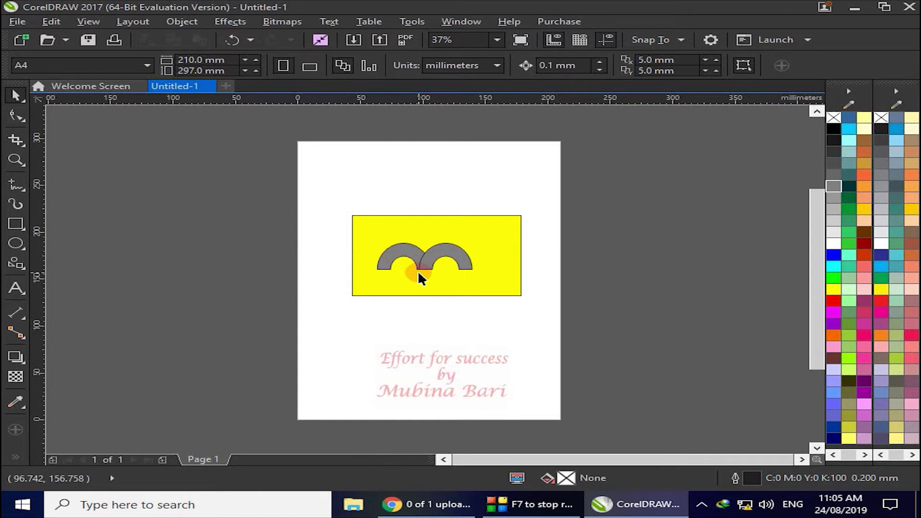
Bring up the Save Drawing dialog and browse the Save as type formats and Version list.
{"action": "left_click", "coordinate": [29, 27]}
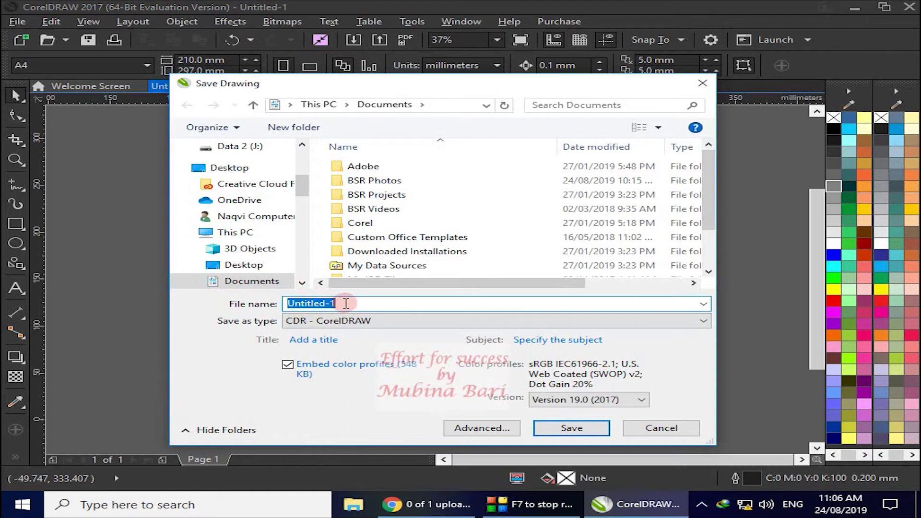
{"action": "left_click", "coordinate": [709, 326]}
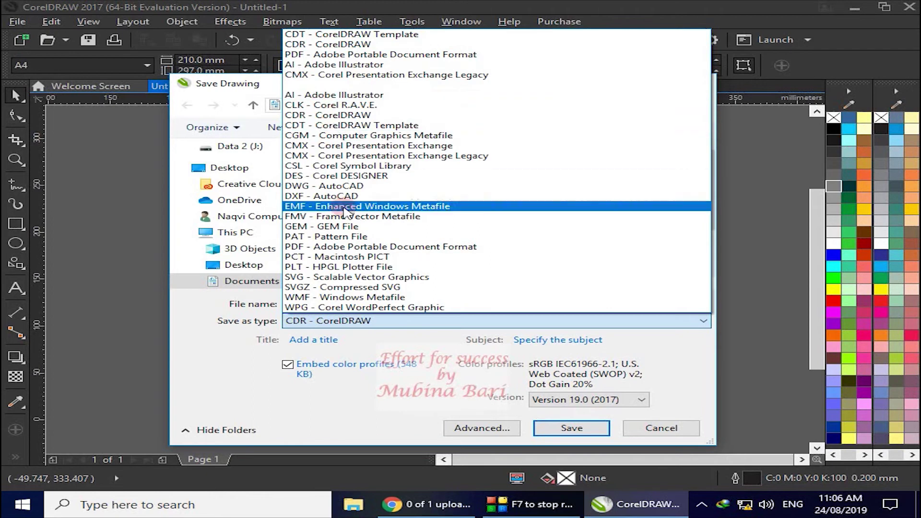
{"action": "left_click", "coordinate": [754, 293]}
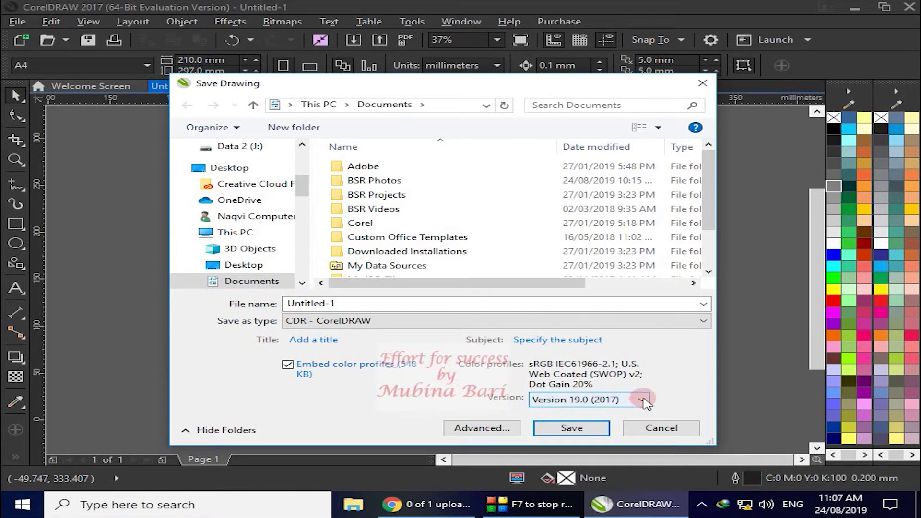
{"action": "left_click", "coordinate": [648, 402]}
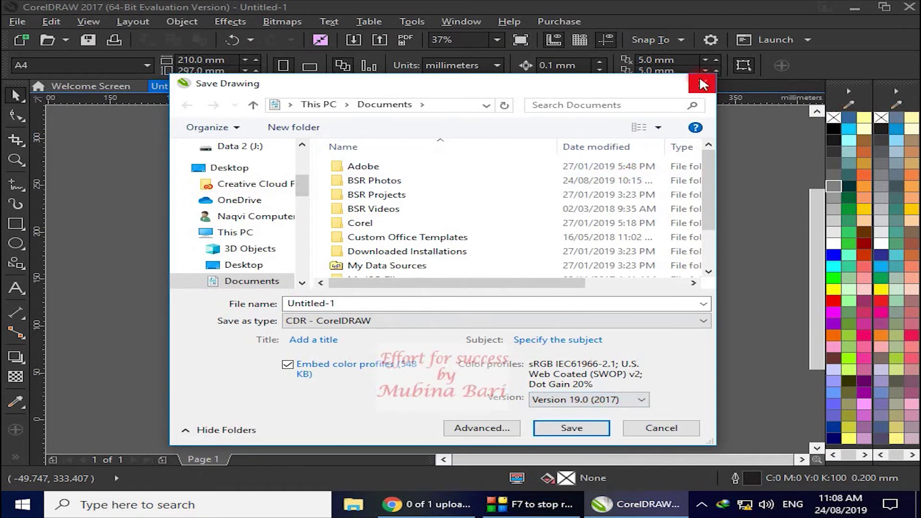
Reopen Save As from the File menu, cancel it, and return to the File menu.
{"action": "left_click", "coordinate": [707, 88]}
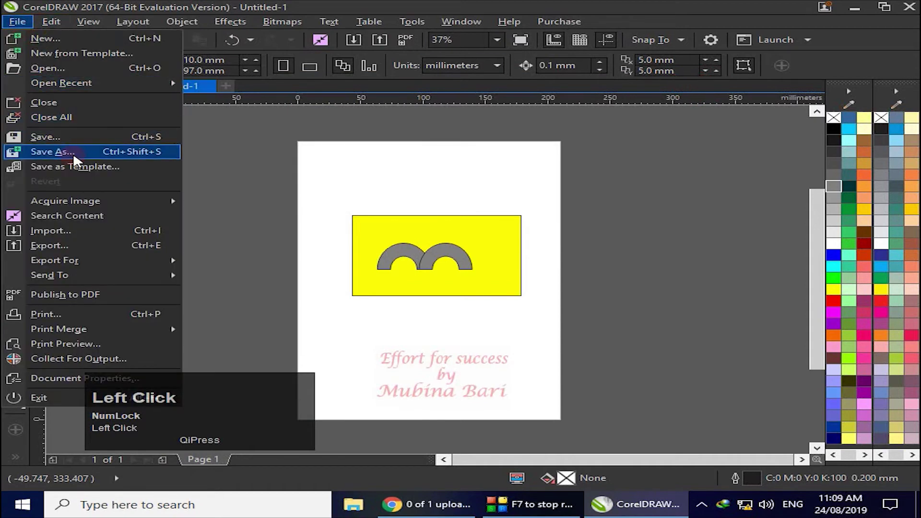
{"action": "left_click", "coordinate": [77, 161]}
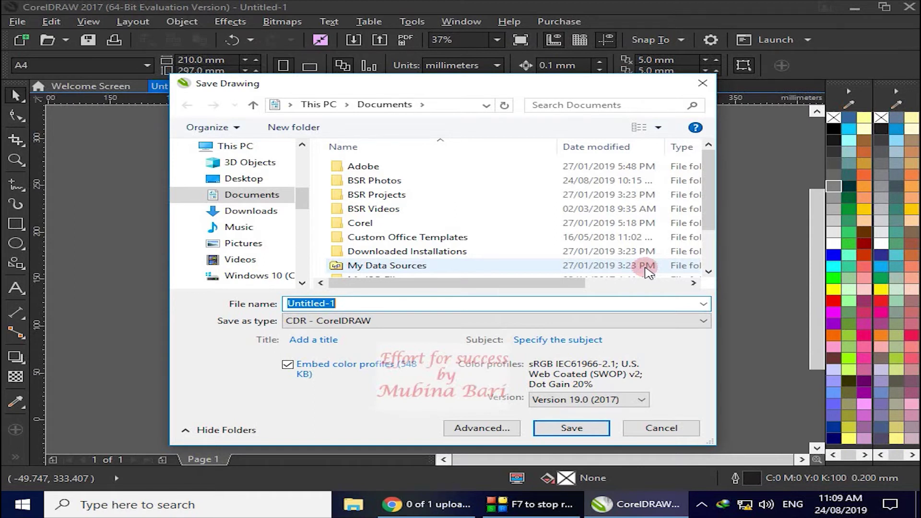
{"action": "left_click", "coordinate": [715, 91]}
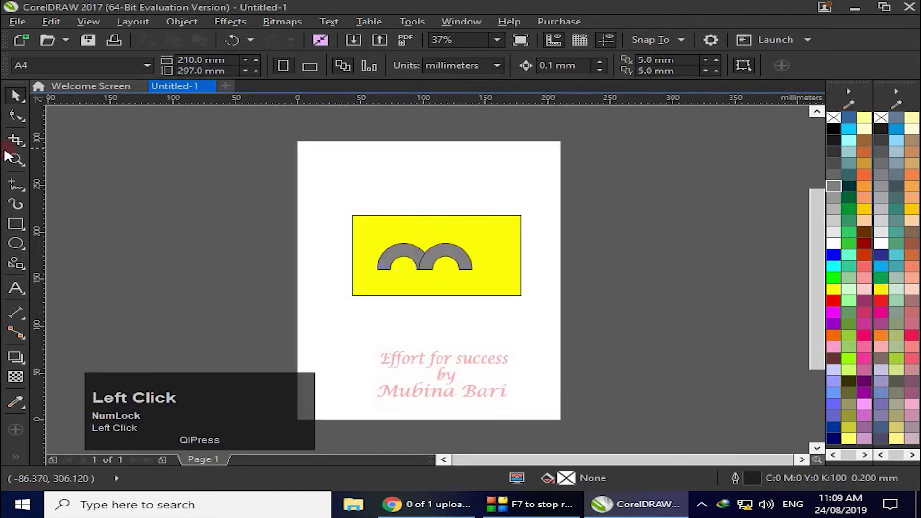
{"action": "left_click", "coordinate": [15, 30]}
Save the drawing as yellow.cdr on the Desktop.
{"action": "left_click", "coordinate": [51, 146]}
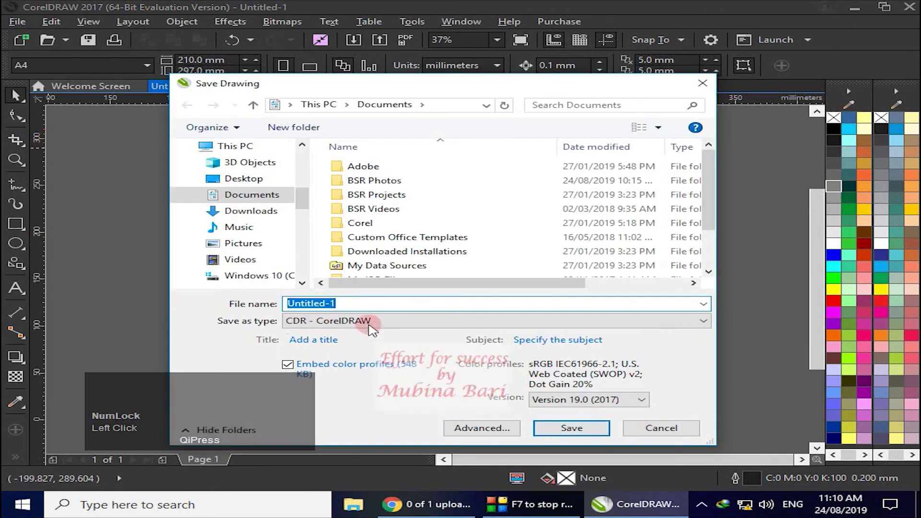
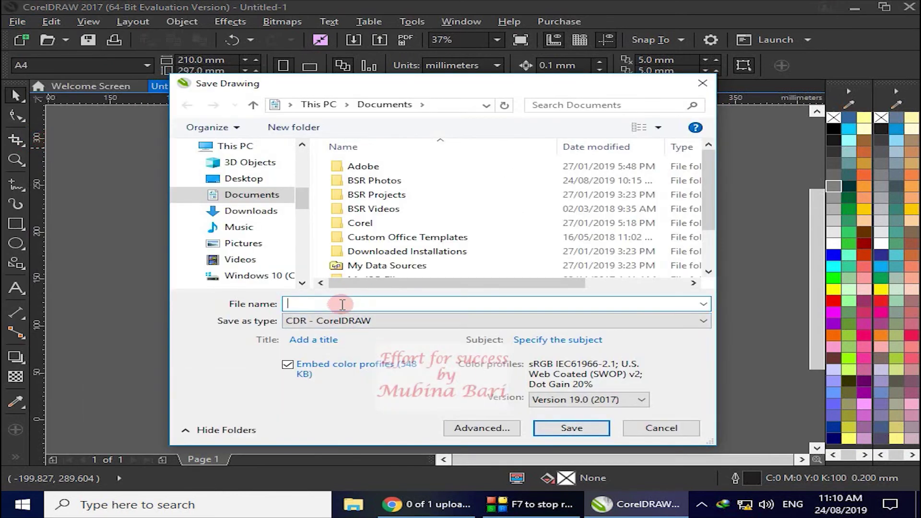
{"action": "key", "text": "y"}
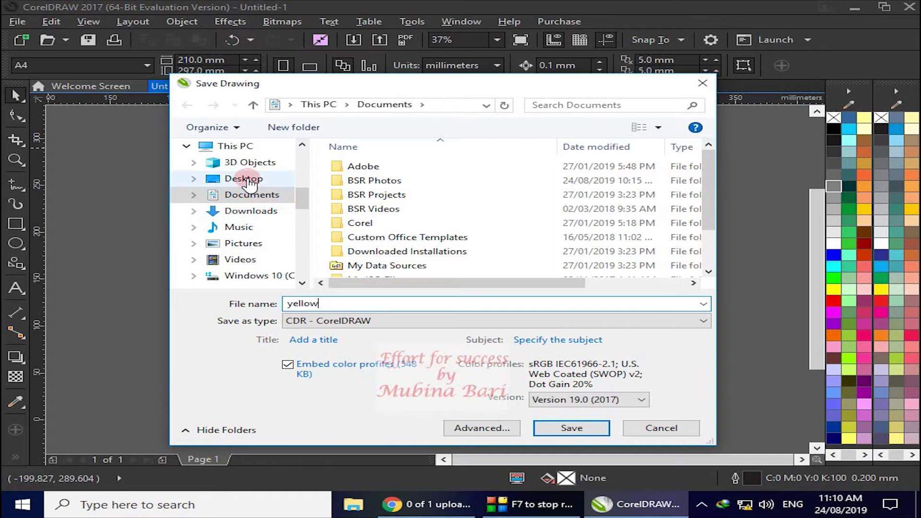
{"action": "left_click", "coordinate": [250, 188]}
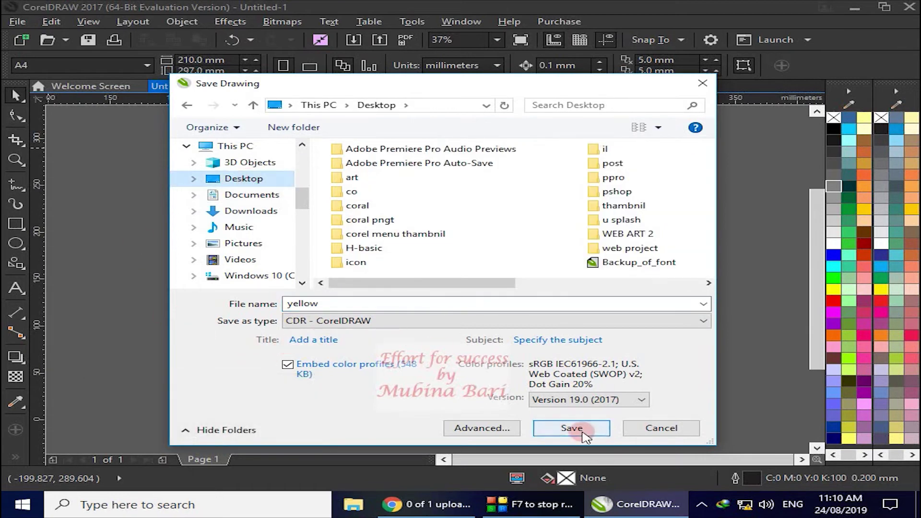
{"action": "left_click_drag", "start_coordinate": [585, 434], "coordinate": [583, 433]}
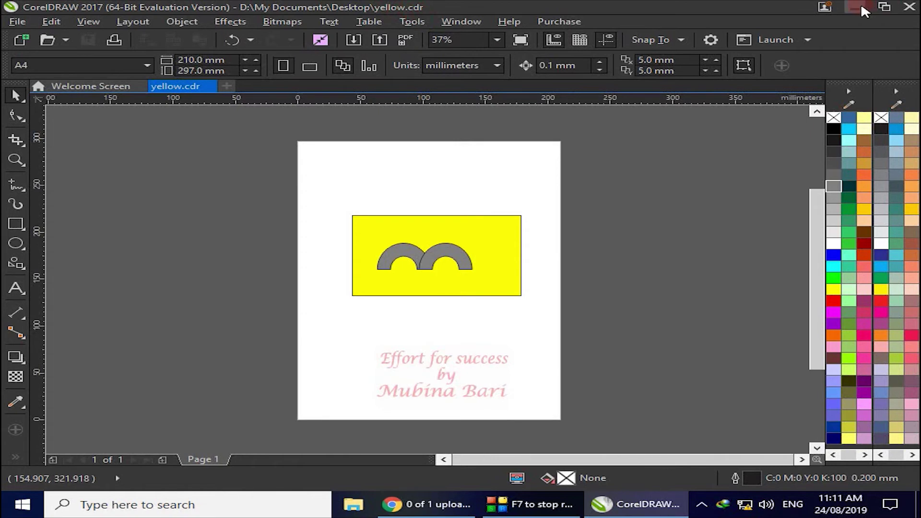
Minimize CorelDRAW to reveal the desktop with the new yellow file icon.
{"action": "left_click", "coordinate": [861, 12]}
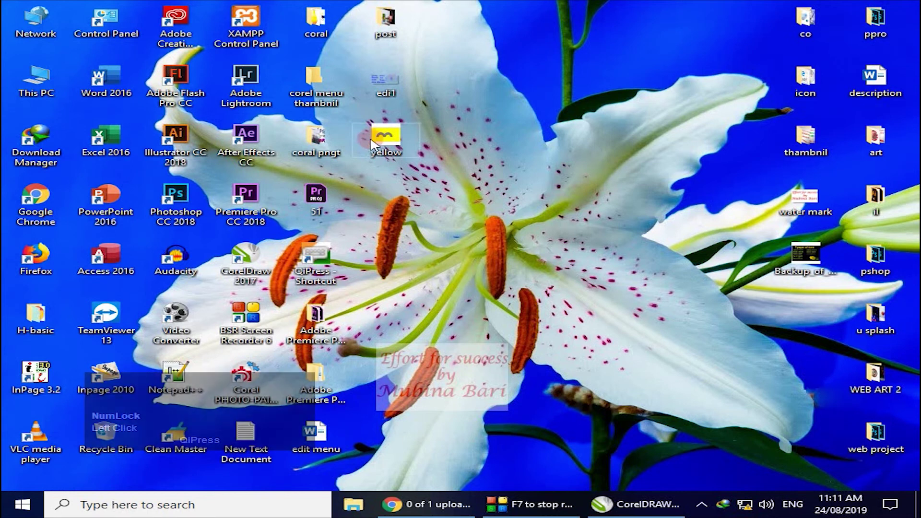
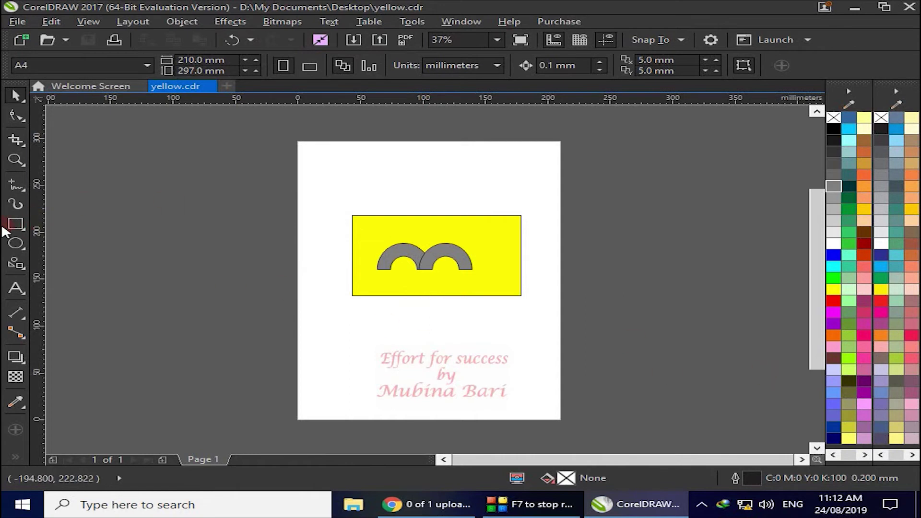
Fill the heart red, save yellow.cdr, and close CorelDRAW.
{"action": "left_click", "coordinate": [502, 78]}
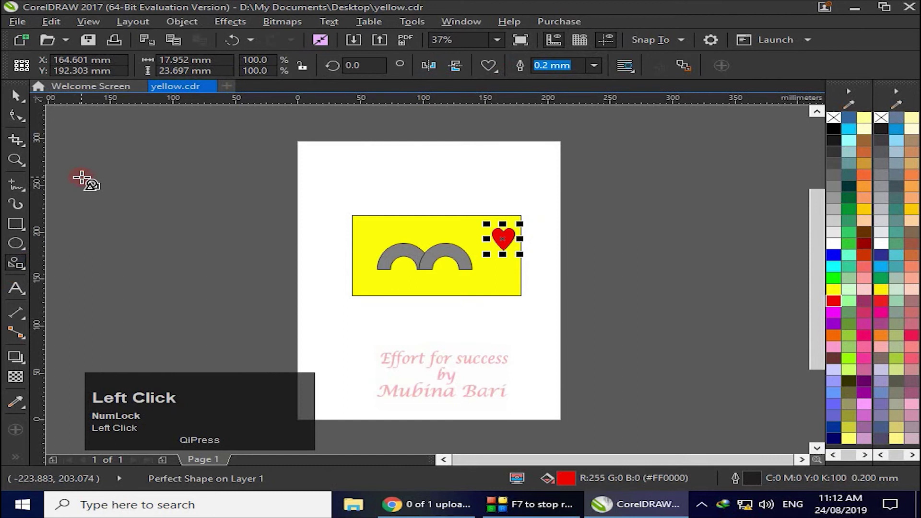
{"action": "left_click", "coordinate": [21, 104]}
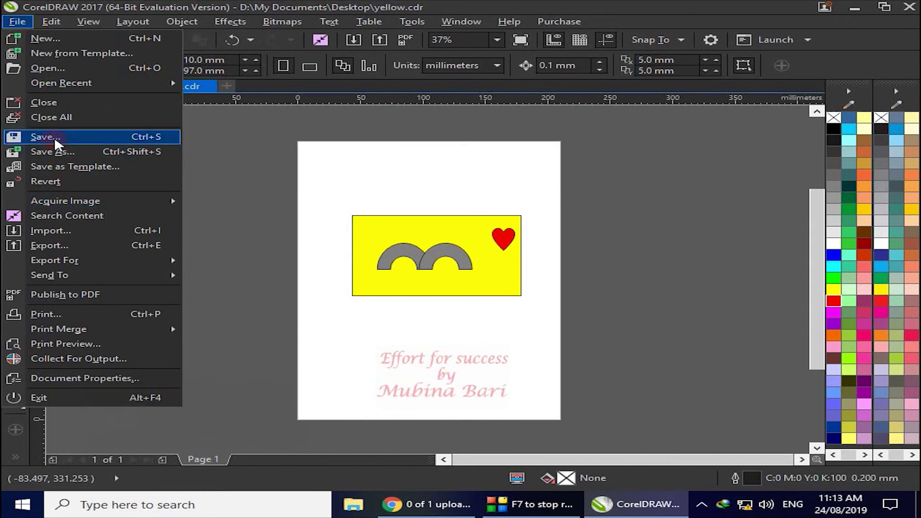
{"action": "left_click", "coordinate": [58, 145]}
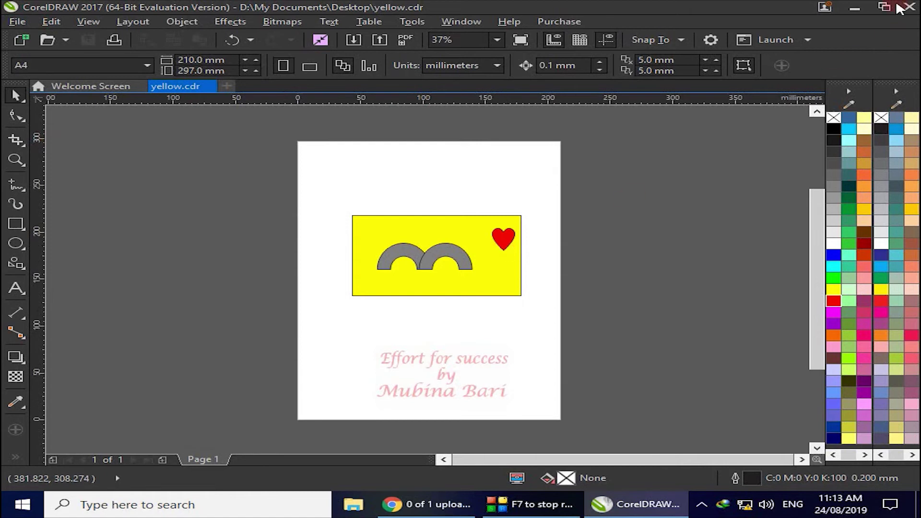
{"action": "left_click", "coordinate": [864, 12]}
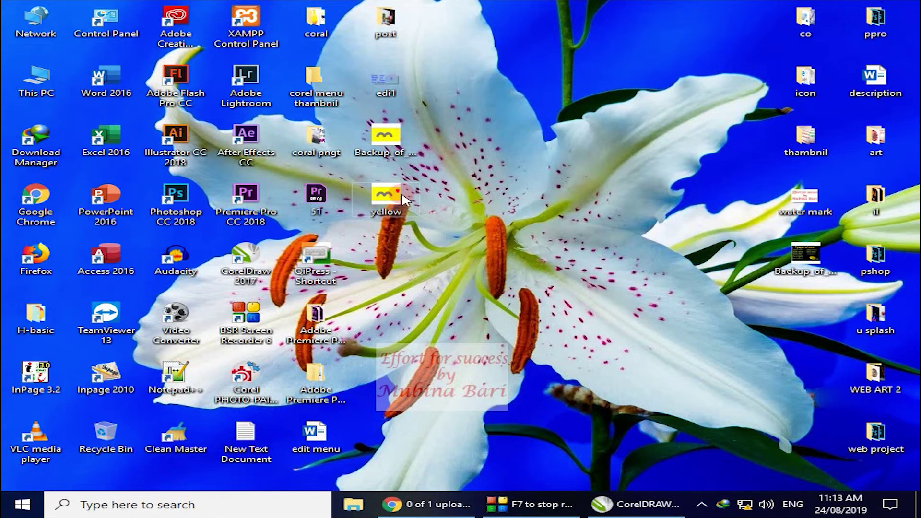
Reopen yellow.cdr, place a second heart below the first, and start Save As for y2.cdr.
{"action": "left_click", "coordinate": [367, 270]}
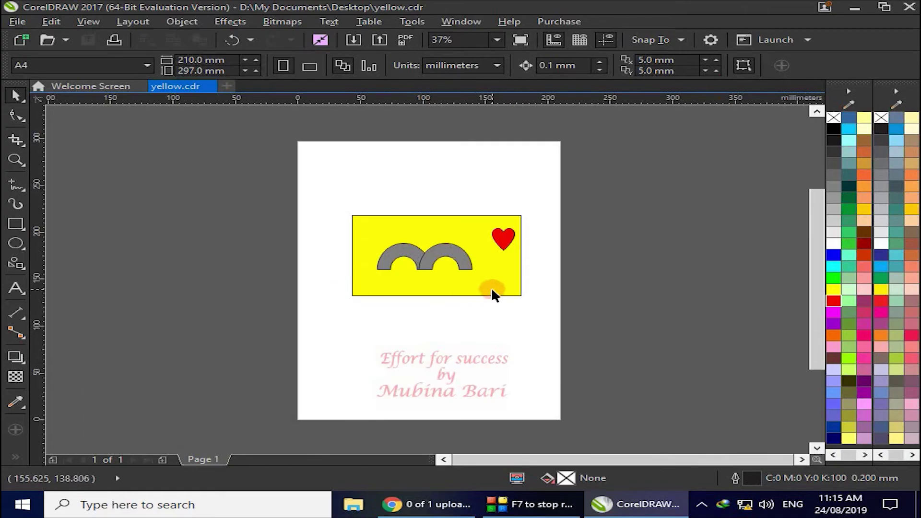
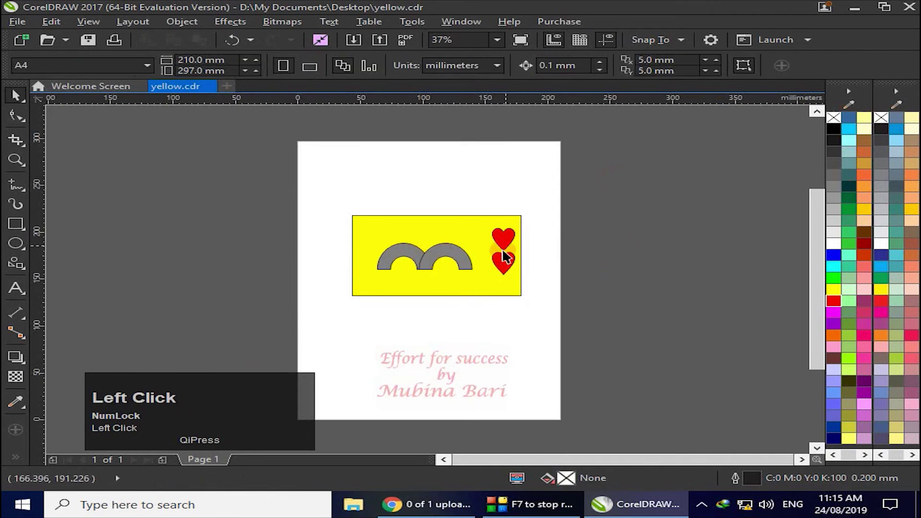
{"action": "left_click", "coordinate": [507, 264]}
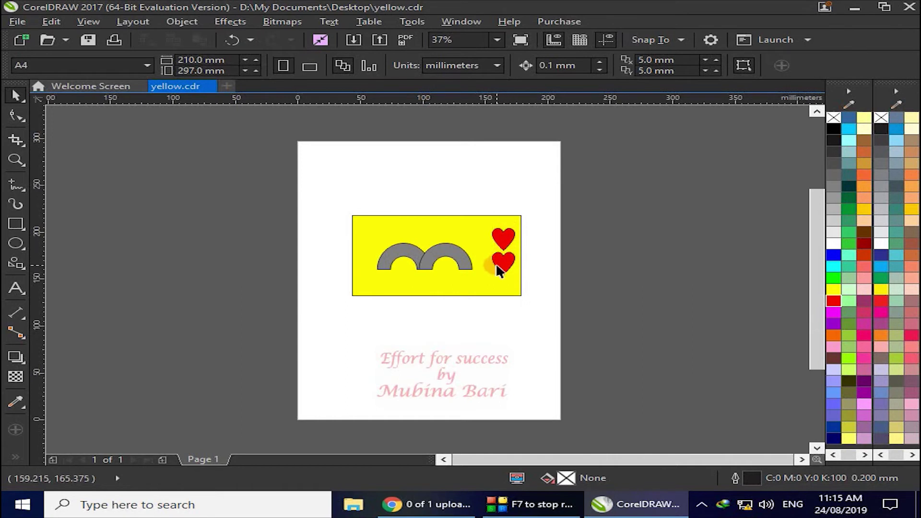
{"action": "left_click", "coordinate": [19, 27]}
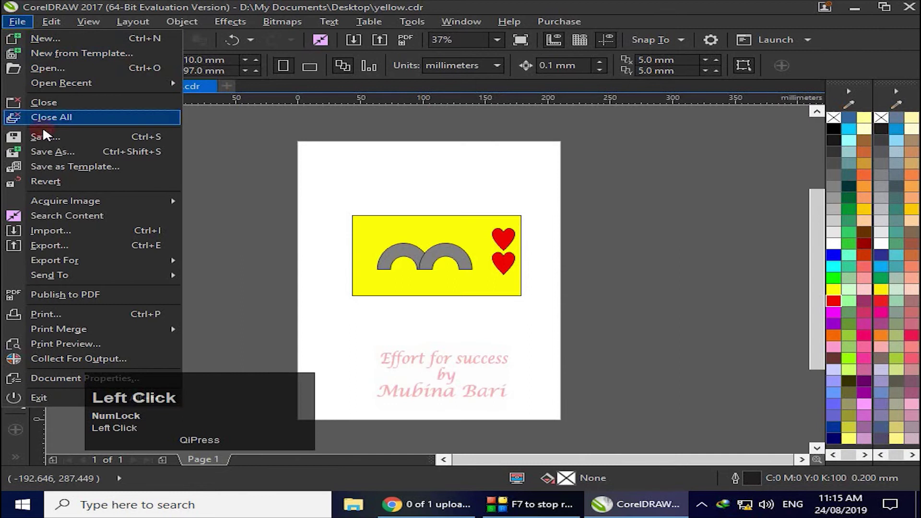
{"action": "left_click", "coordinate": [48, 159]}
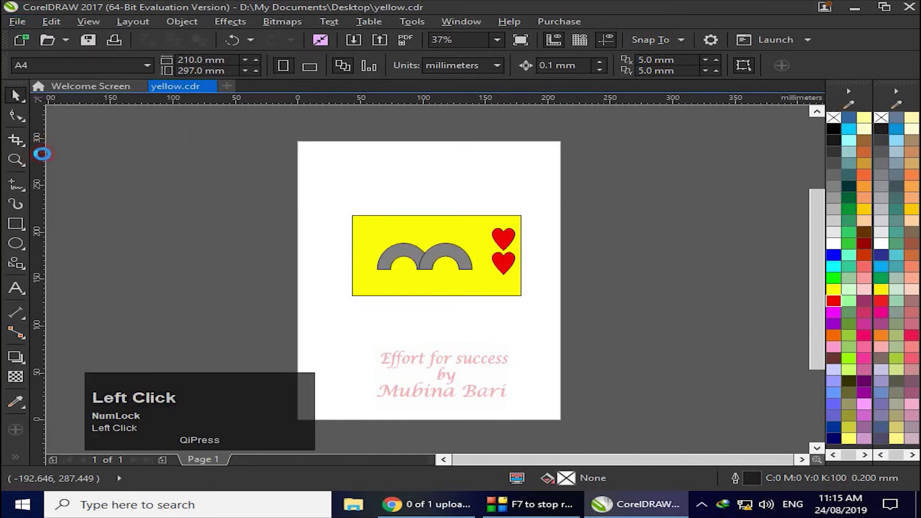
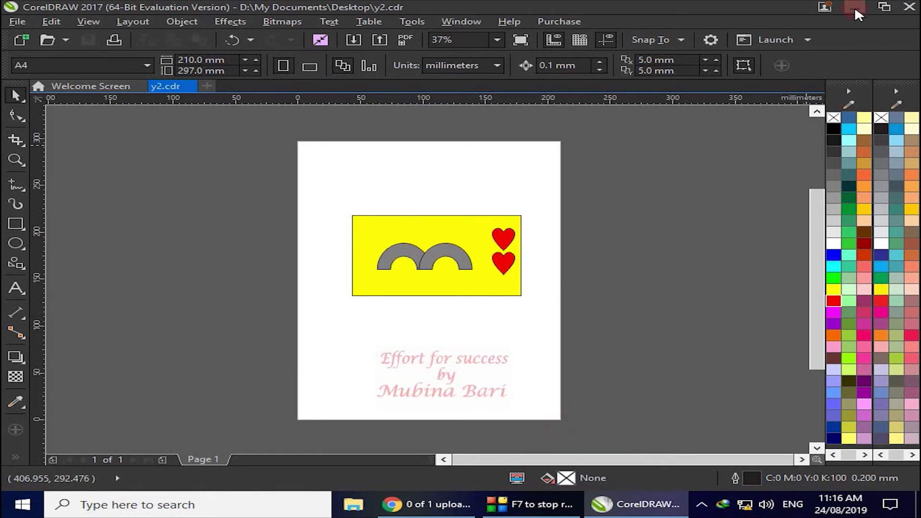
Close CorelDRAW, leaving the new y2 icon on the desktop.
{"action": "left_click", "coordinate": [860, 14]}
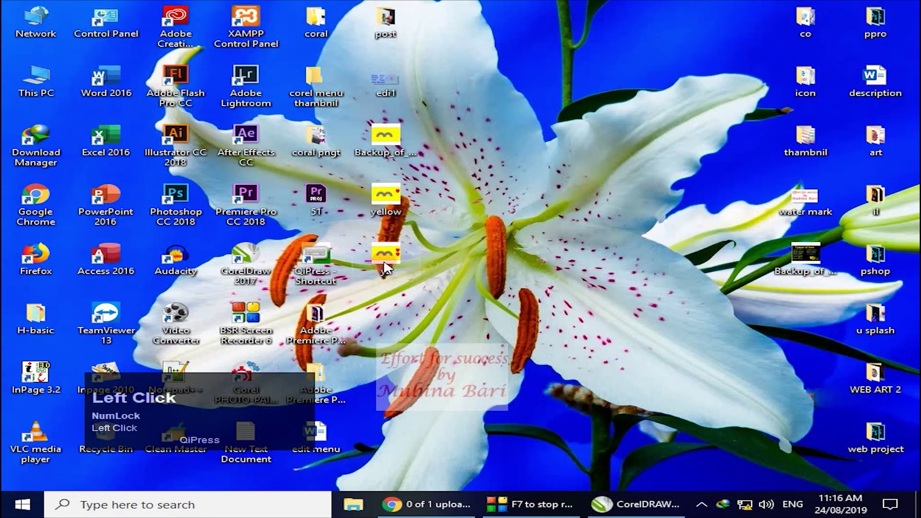
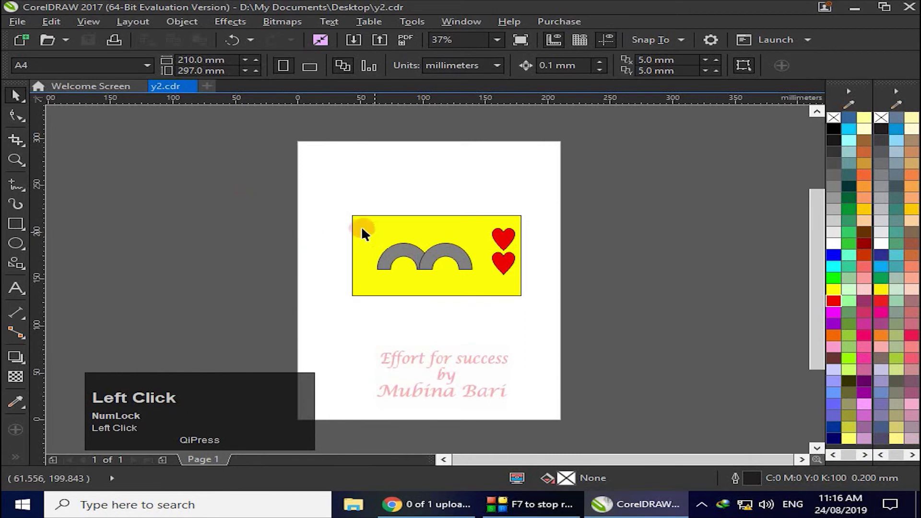
Bring up the export dialog for y2 and list the file formats to choose AI - Adobe Illustrator.
{"action": "left_click", "coordinate": [26, 30]}
{"action": "left_click", "coordinate": [58, 157]}
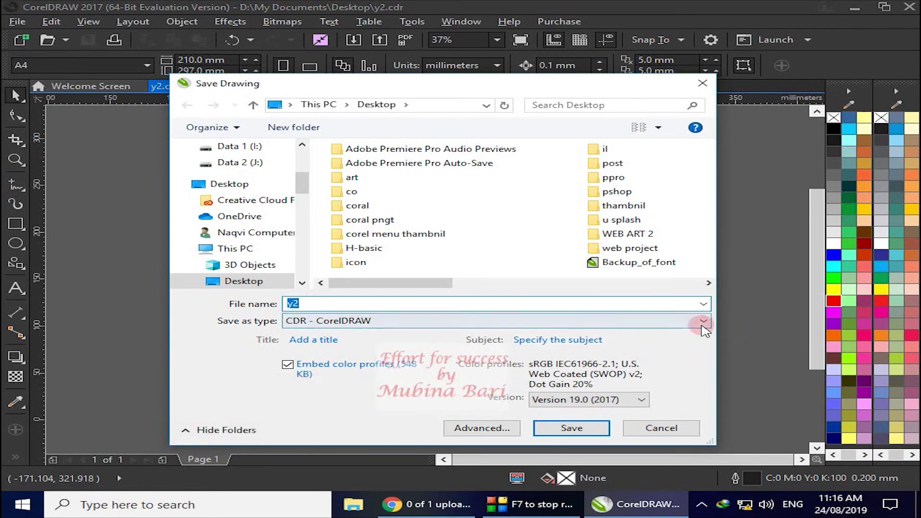
{"action": "left_click", "coordinate": [706, 326]}
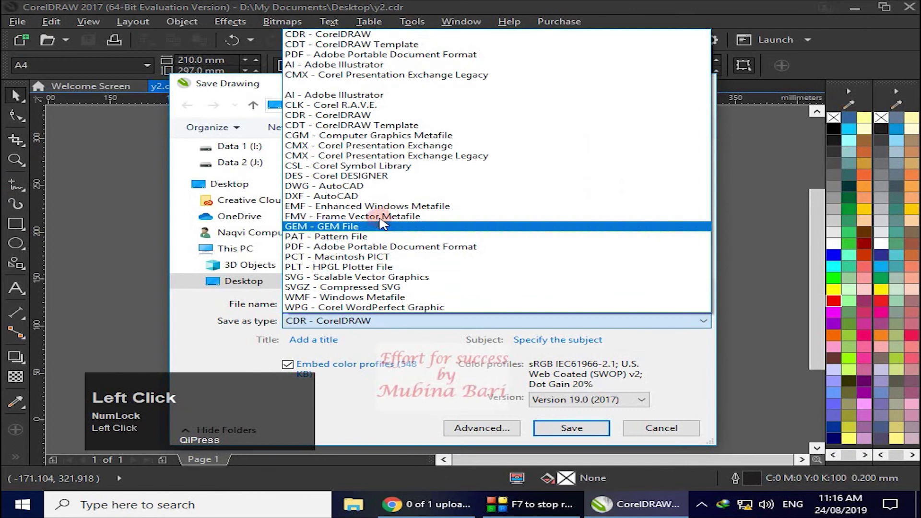
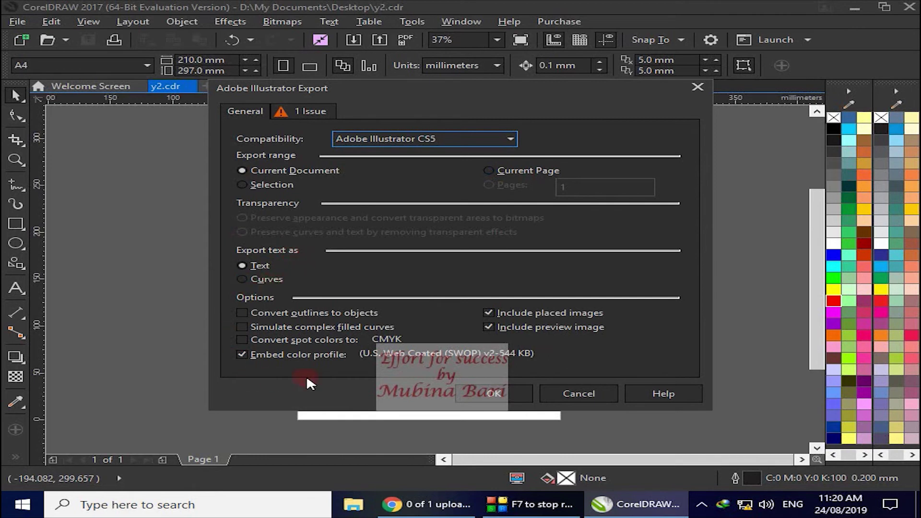
Confirm the Adobe Illustrator CS5 export of y2 and minimize CorelDRAW to the desktop.
{"action": "left_click", "coordinate": [514, 398]}
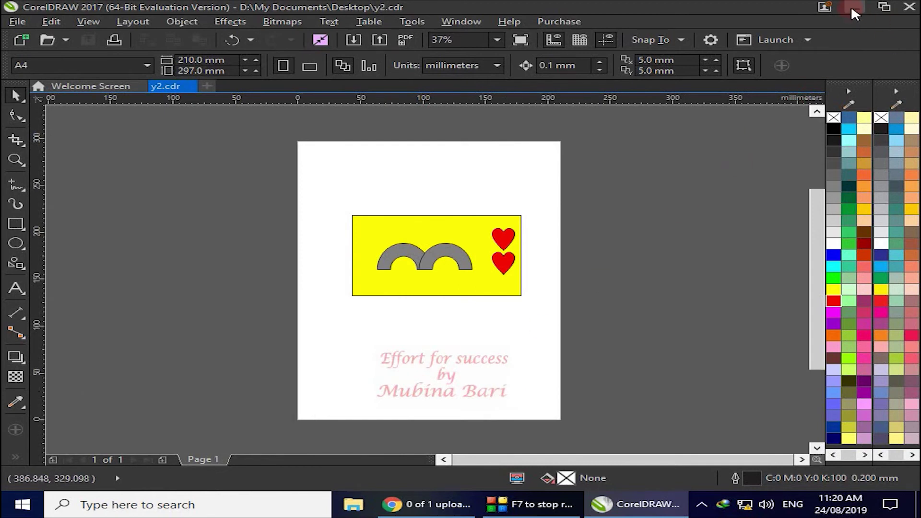
{"action": "left_click", "coordinate": [856, 14]}
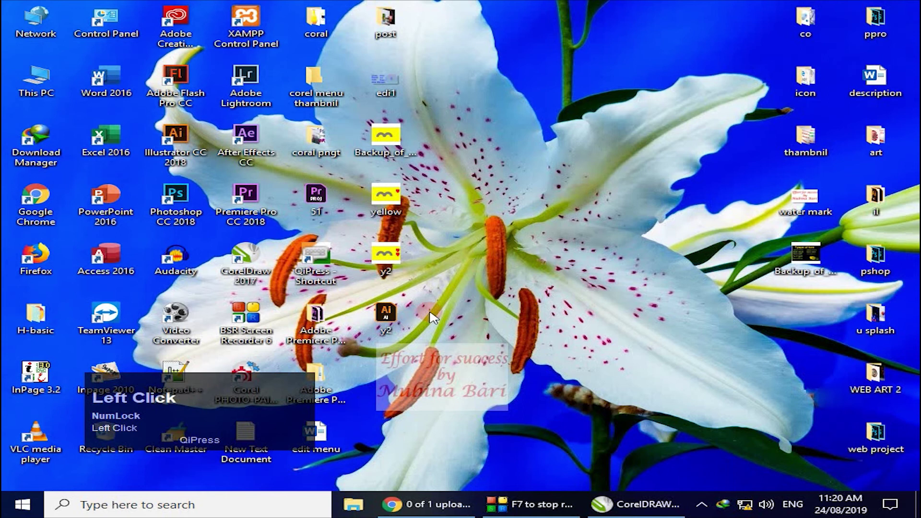
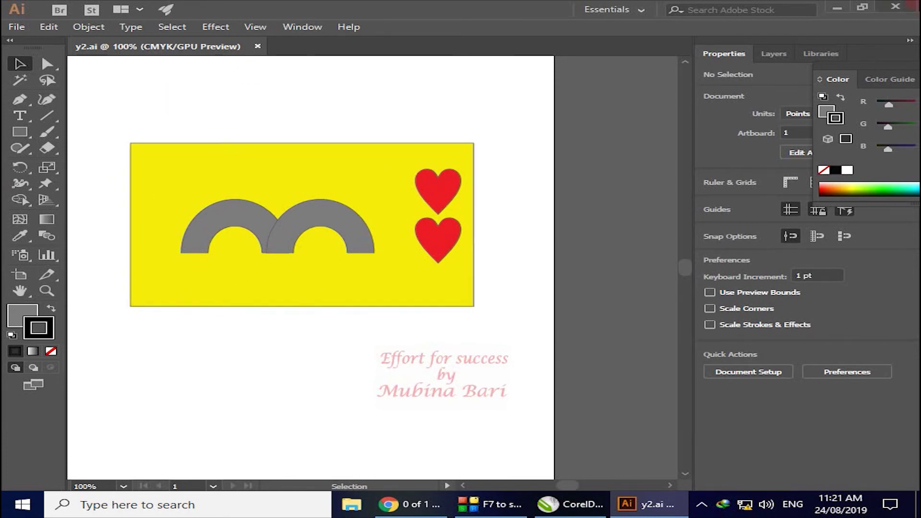
Leave Illustrator and return to the y2 drawing in CorelDRAW with the File menu dismissed.
{"action": "left_click", "coordinate": [899, 12]}
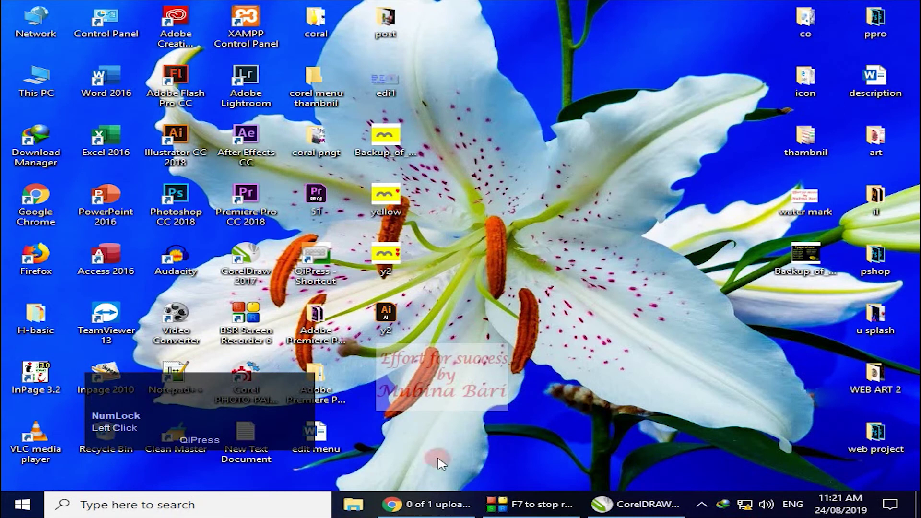
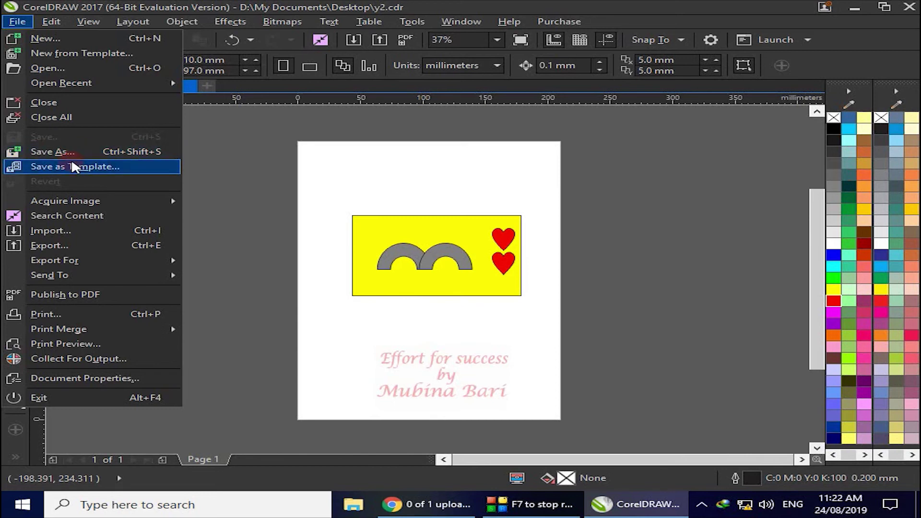
{"action": "left_click", "coordinate": [649, 238]}
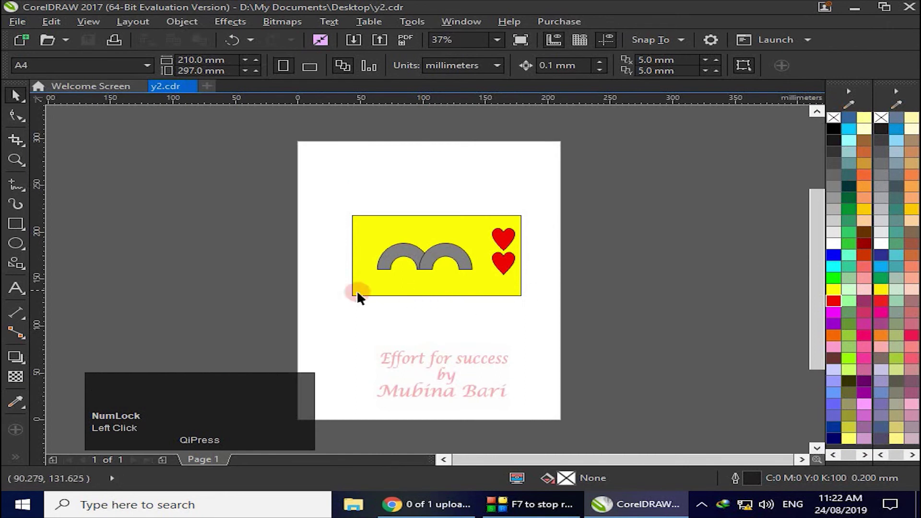
Add the 'ABC' text at the rectangle's lower left and select the text object.
{"action": "left_click", "coordinate": [27, 292]}
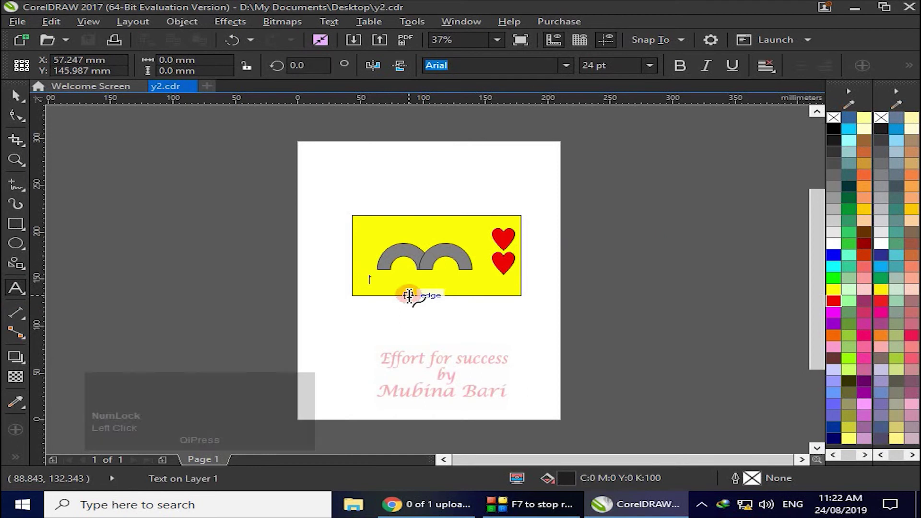
{"action": "type", "text": "bc"}
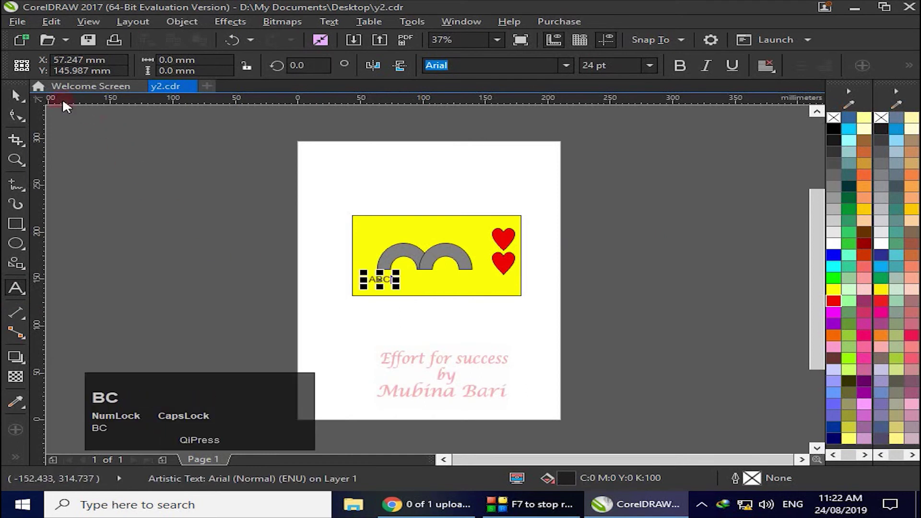
{"action": "left_click", "coordinate": [17, 98]}
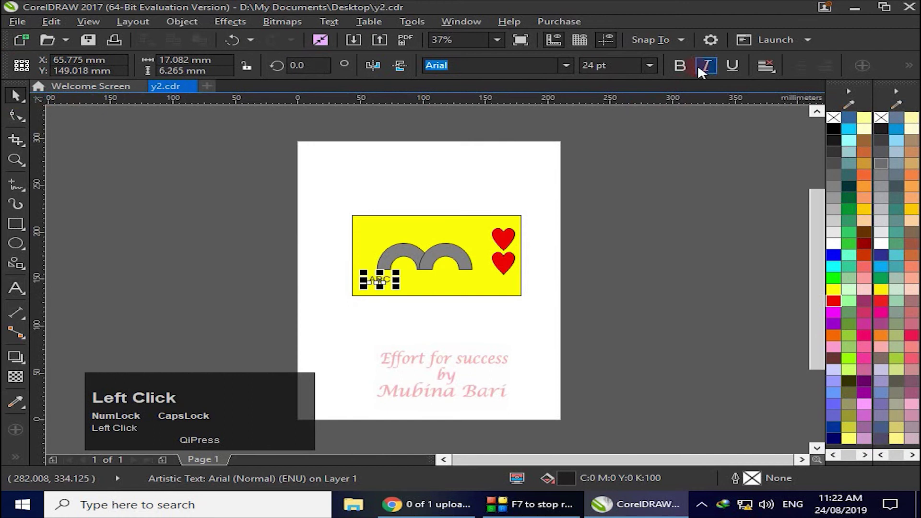
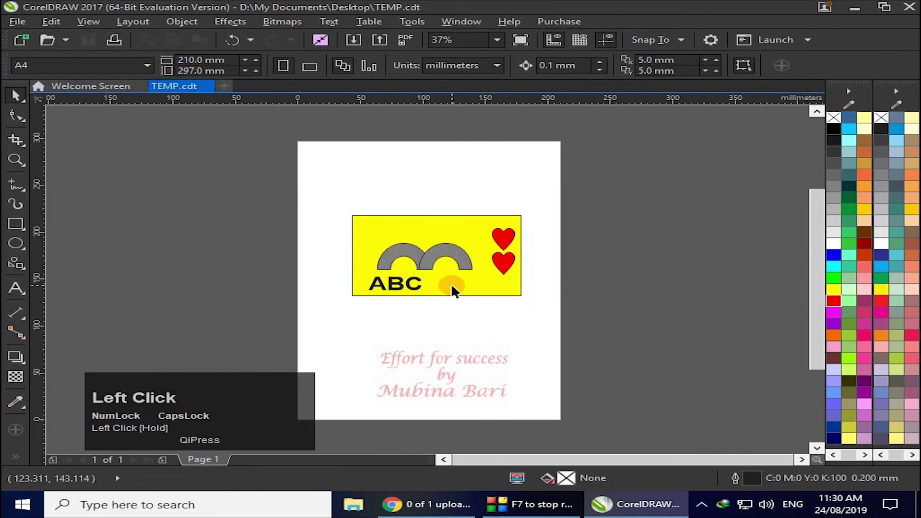
Exit CorelDRAW from the File menu, leaving the Windows desktop showing.
{"action": "left_click", "coordinate": [22, 29]}
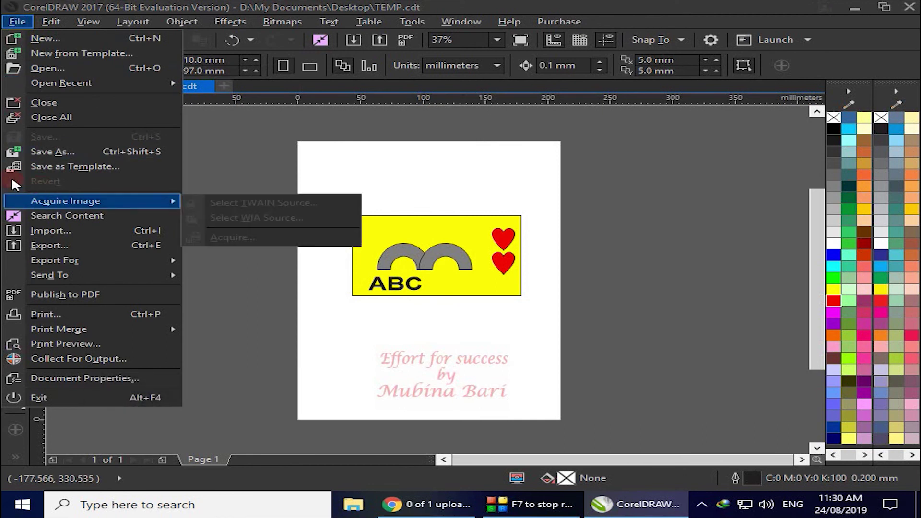
{"action": "left_click_drag", "start_coordinate": [917, 15], "coordinate": [463, 311]}
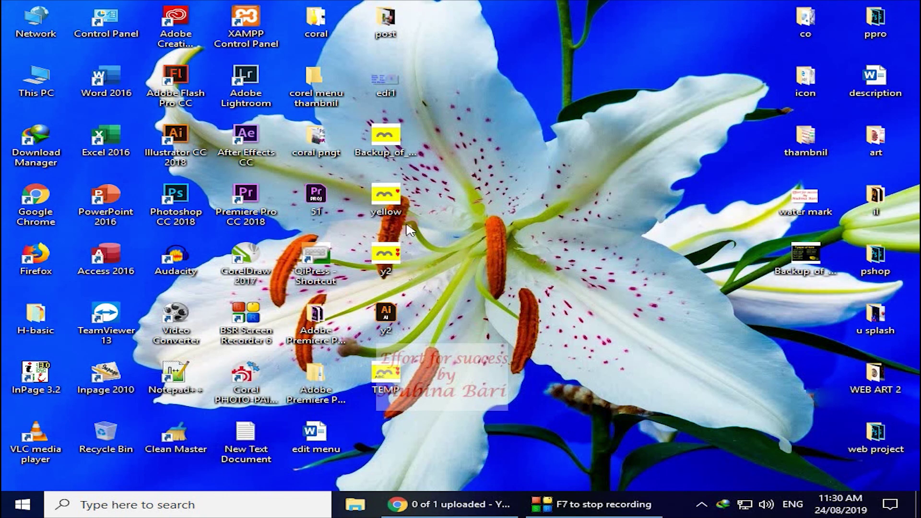